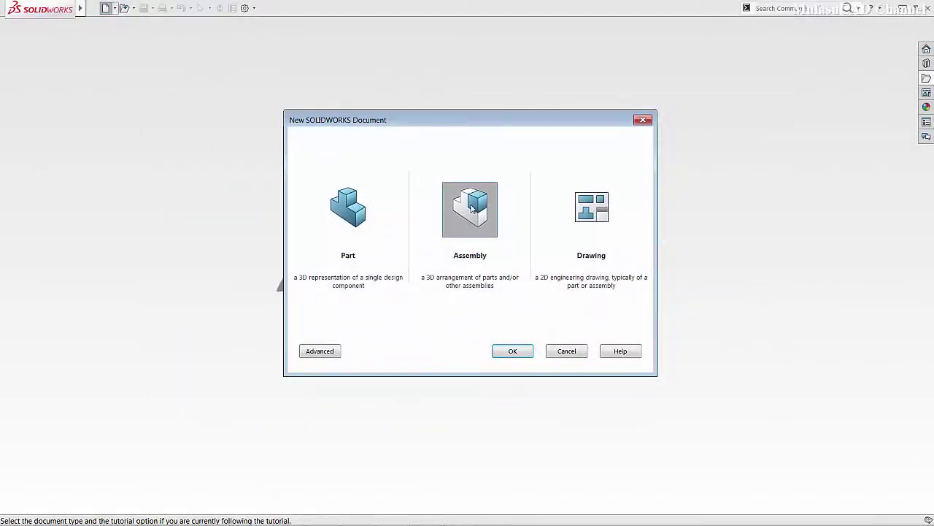
# - Create a new assembly with Objek 1 and Objek 2 coincident-mated at their hole edges
pyautogui.click(474, 207)
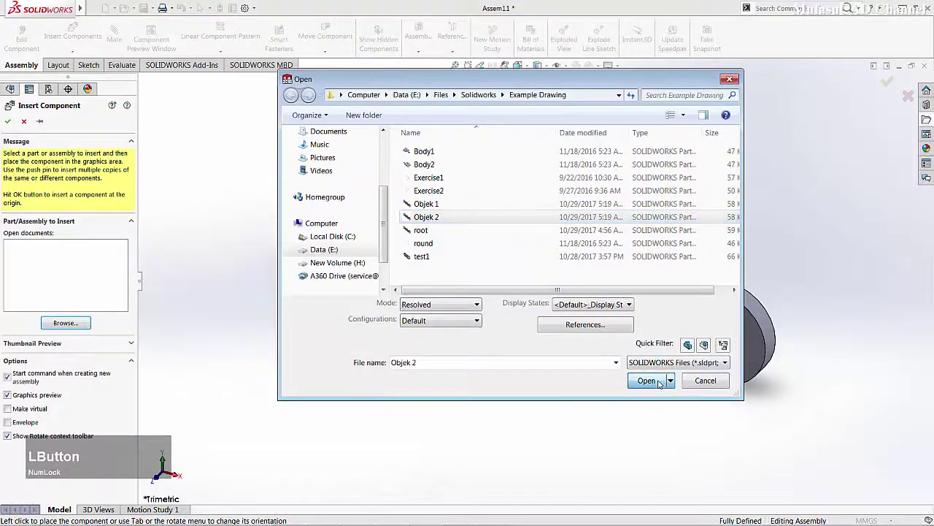
pyautogui.click(653, 384)
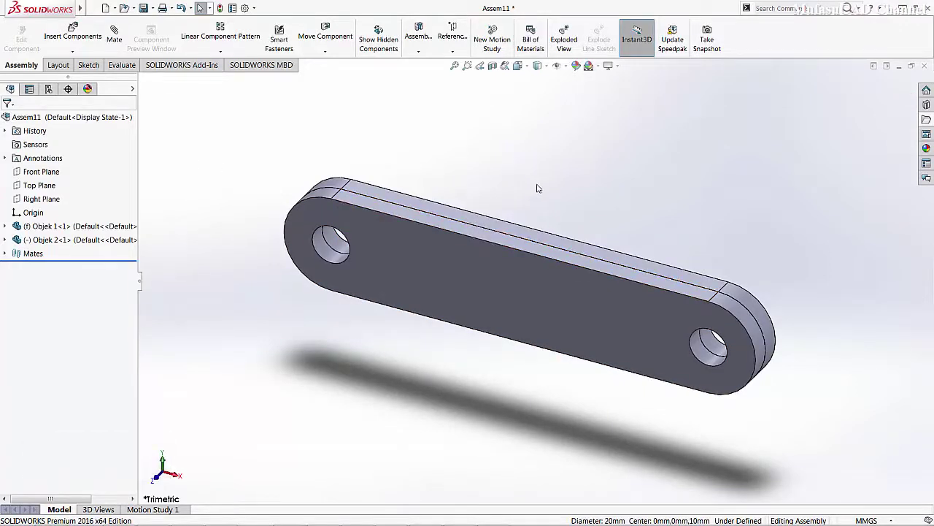
# - Swing Objek 2 about the shared hole and check that Objek 1 stays fixed
pyautogui.click(571, 312)
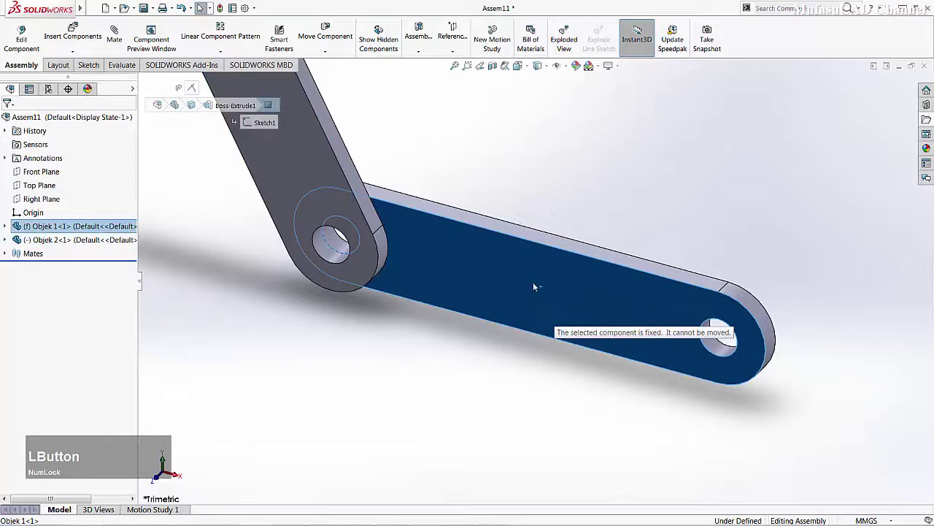
# - Float the Objek 1 bar and fix the Objek 2 bar instead
pyautogui.rightClick(498, 270)
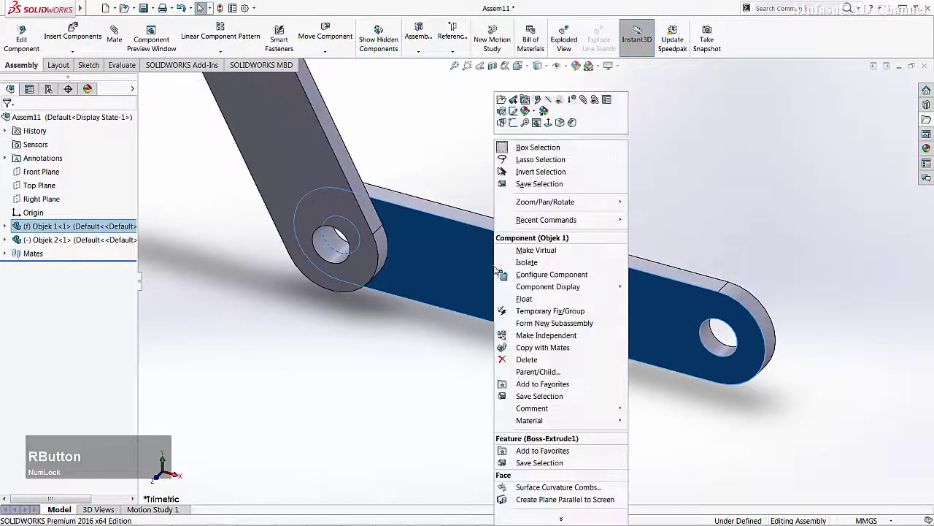
pyautogui.click(533, 304)
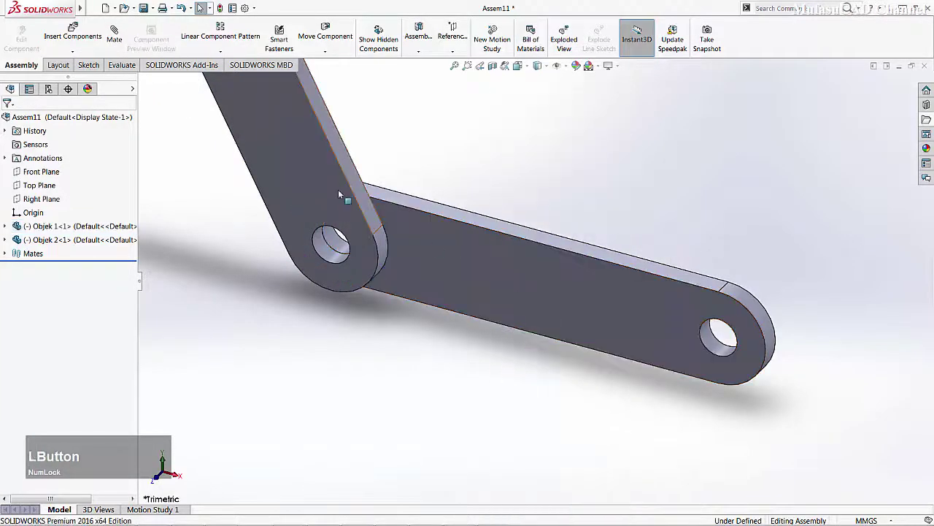
pyautogui.rightClick(295, 148)
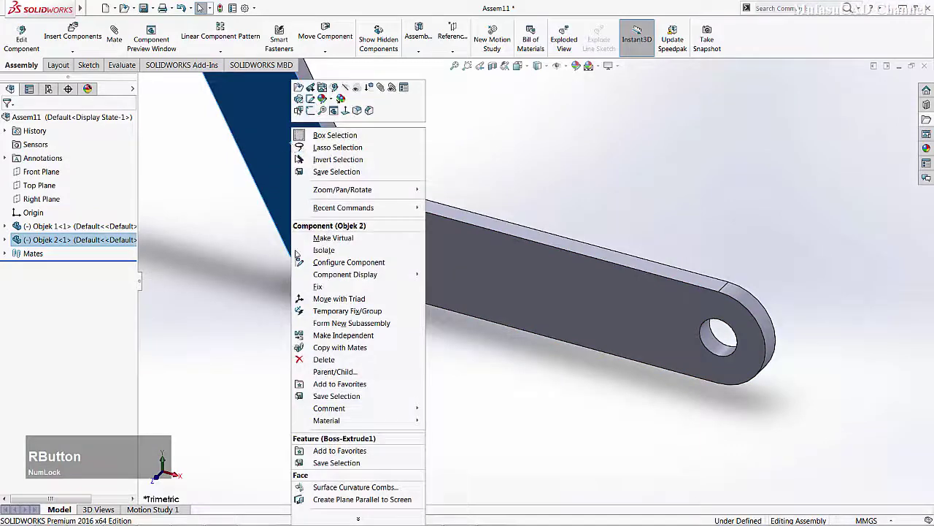
pyautogui.click(343, 289)
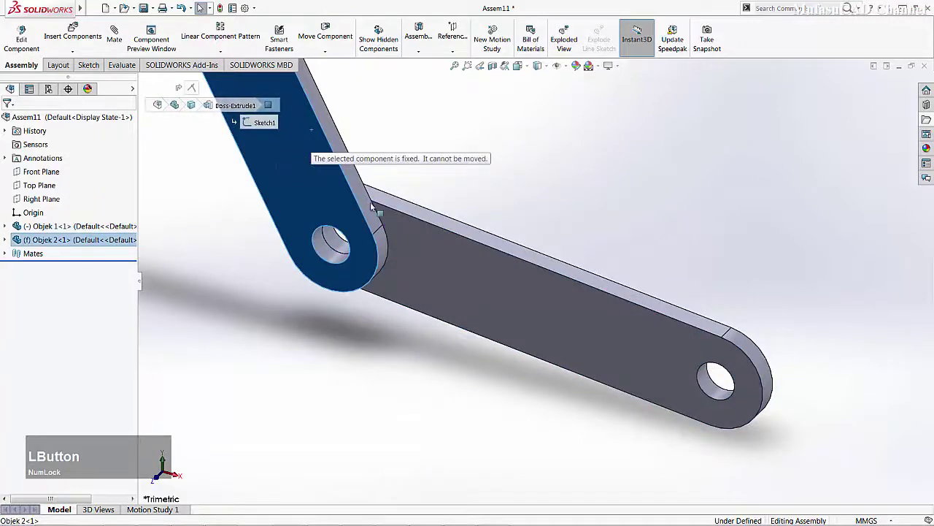
# - Swing the now-floating Objek 1 bar and begin inserting another component
pyautogui.click(531, 181)
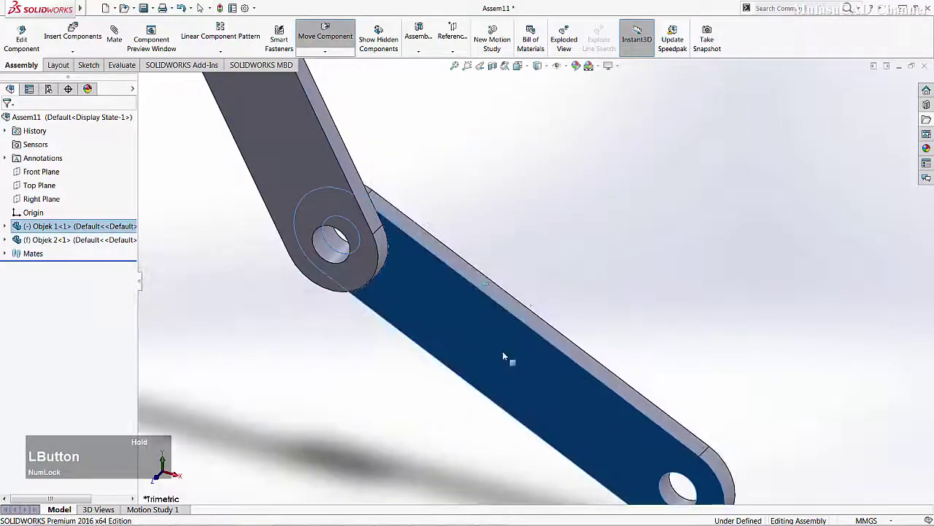
pyautogui.scroll(-3)
pyautogui.scroll(3)
pyautogui.click(554, 320)
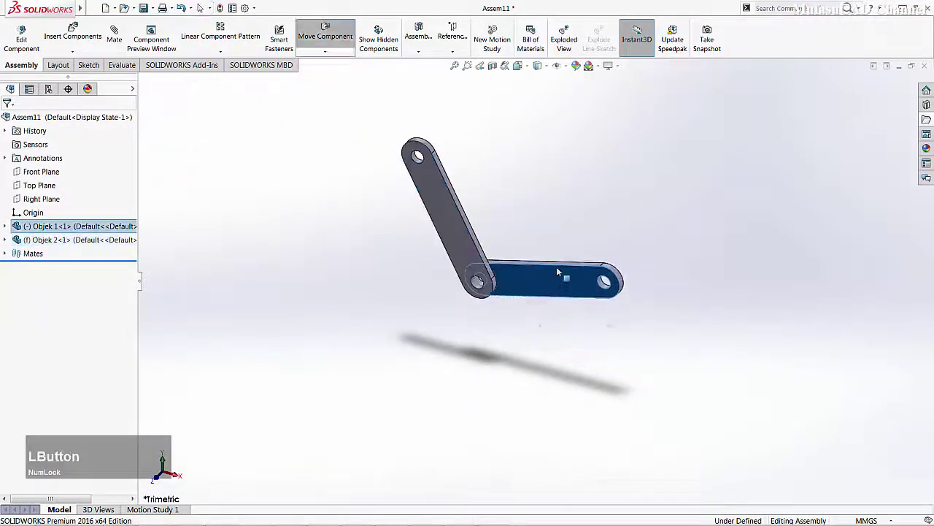
pyautogui.scroll(-3)
pyautogui.click(68, 32)
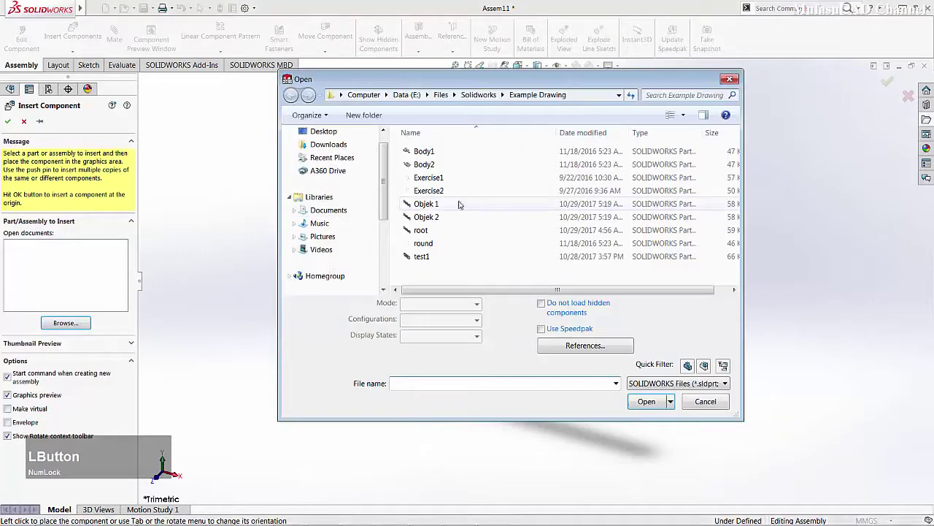
# - Insert a second Objek 1 and coincident-mate its hole to Objek 2's free hole
pyautogui.click(492, 241)
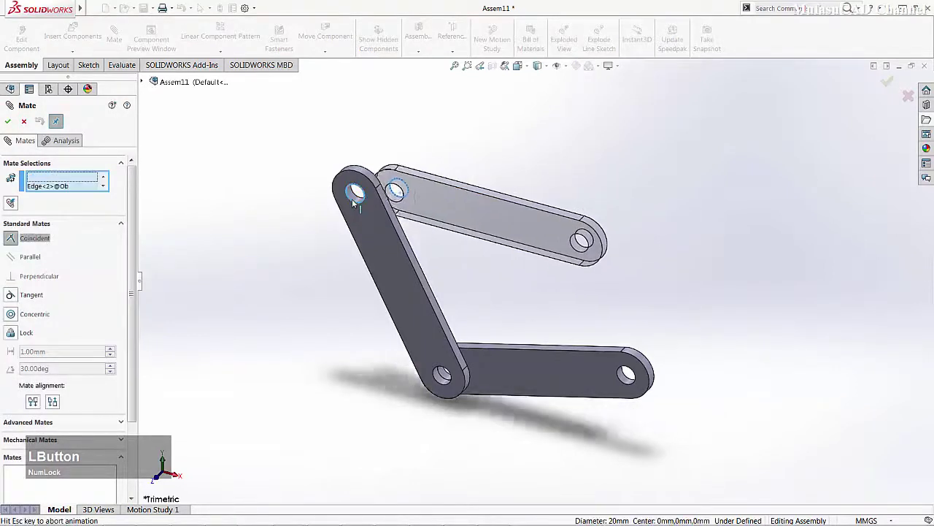
pyautogui.click(7, 120)
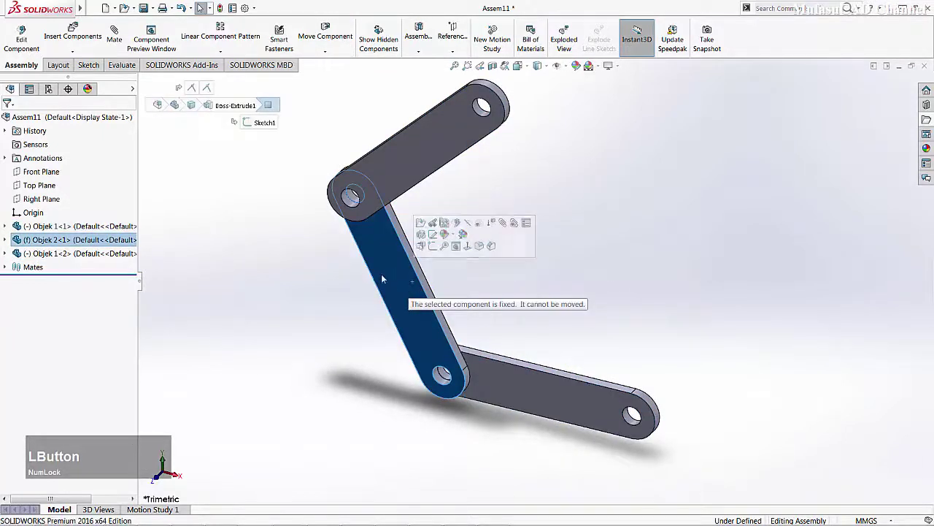
# - Fix an Objek 1 bar and float the Objek 2 bar
pyautogui.rightClick(554, 398)
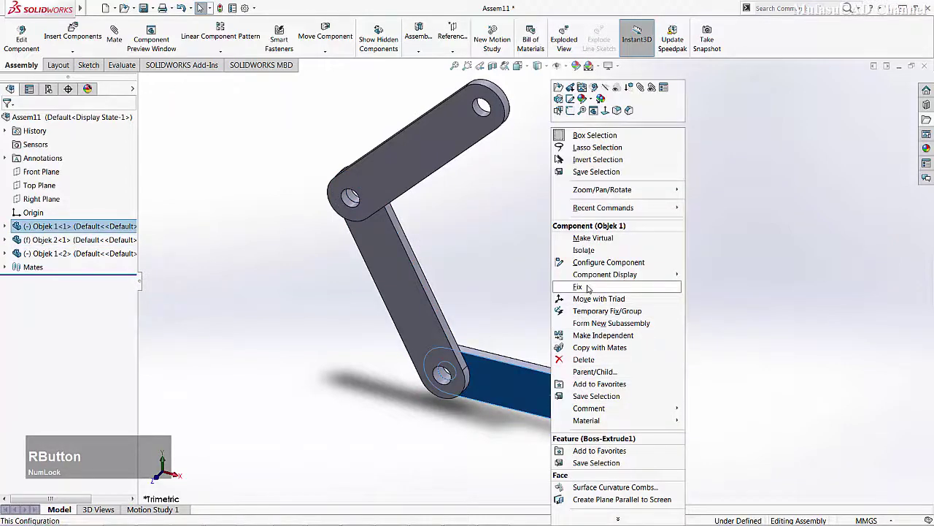
pyautogui.click(592, 289)
pyautogui.rightClick(404, 286)
pyautogui.click(448, 304)
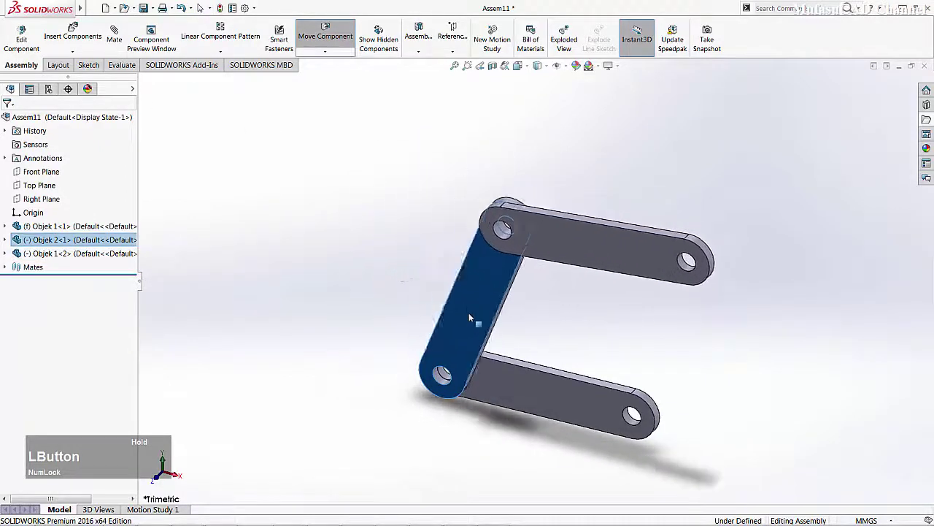
# - Fix the third bar (Objek 1<2>) and float the first Objek 1 bar so the linkage swings
pyautogui.rightClick(643, 251)
pyautogui.click(666, 290)
pyautogui.rightClick(547, 401)
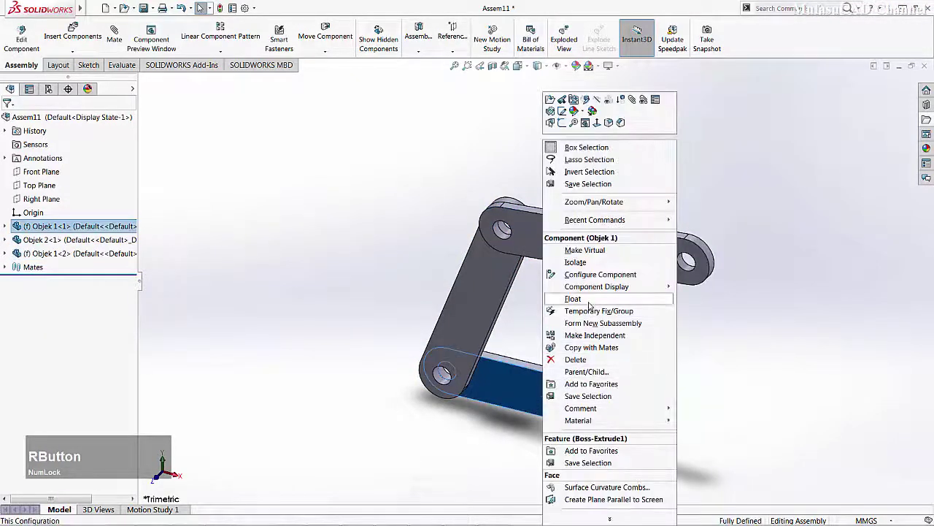
pyautogui.click(594, 304)
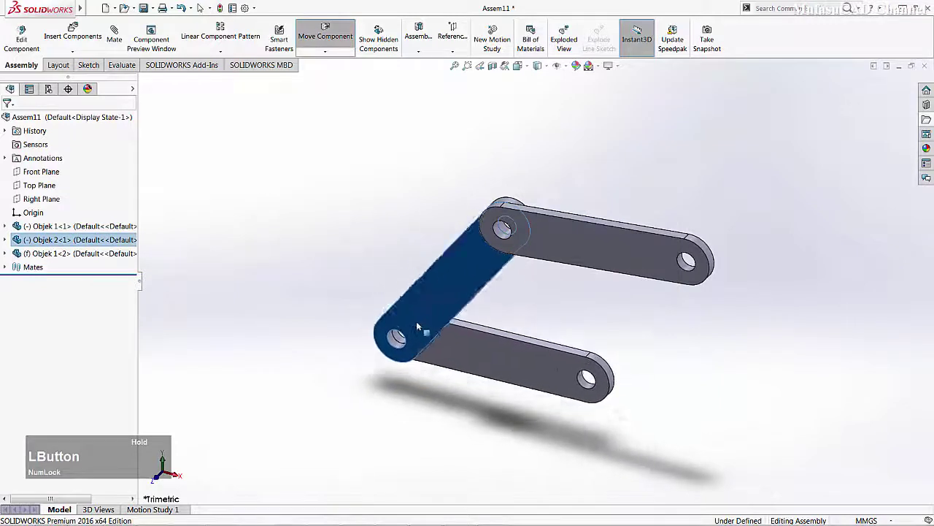